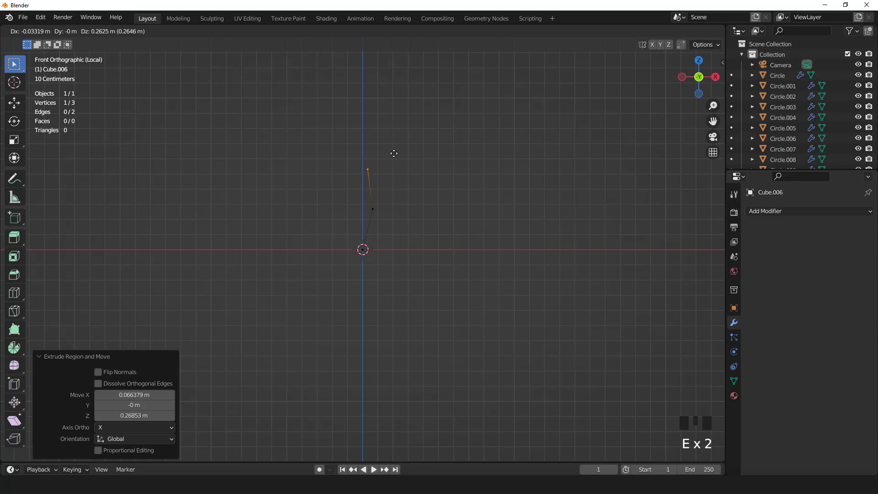
Extrude the trunk upward from the origin as a chain of several vertex segments.
scroll(down, 3)
drag(388, 209, 386, 241)
scroll(up, 3)
key(e)
key(e)
scroll(down, 3)
key(e)
Extrude a branch reaching out to the right from the trunk, with a side shoot from its junction.
key(e)
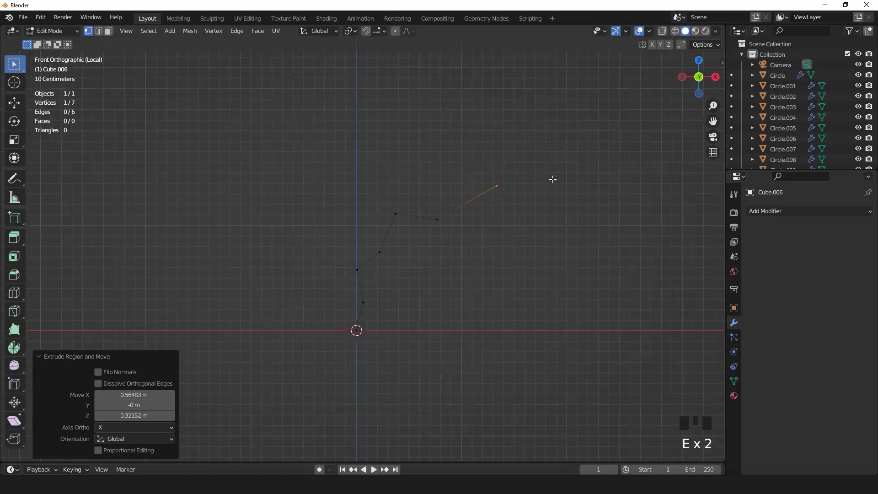
drag(503, 182, 521, 189)
key(e)
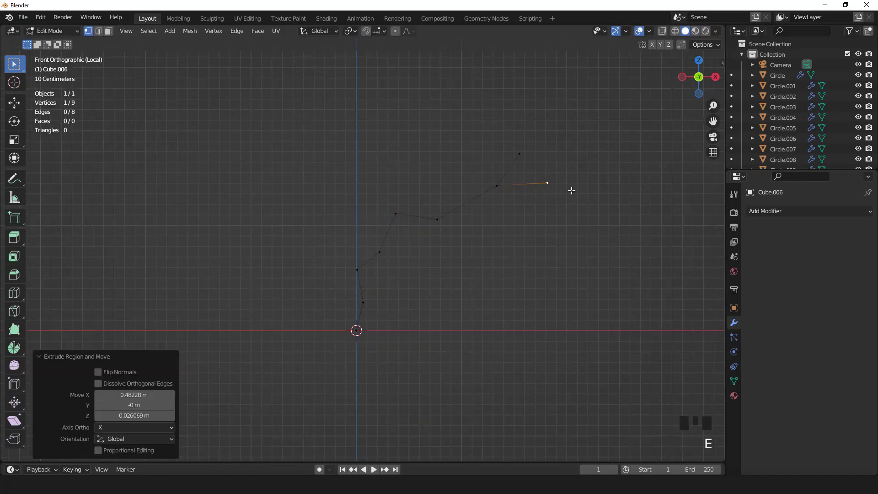
click(434, 212)
key(e)
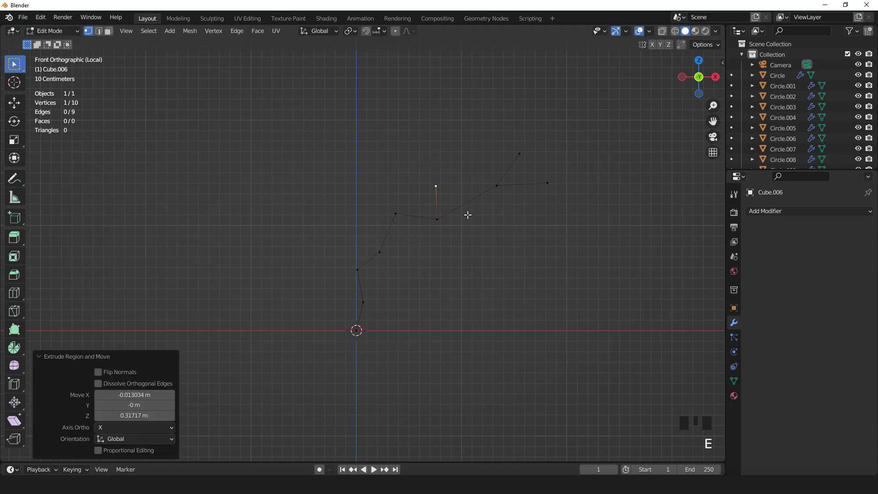
key(g)
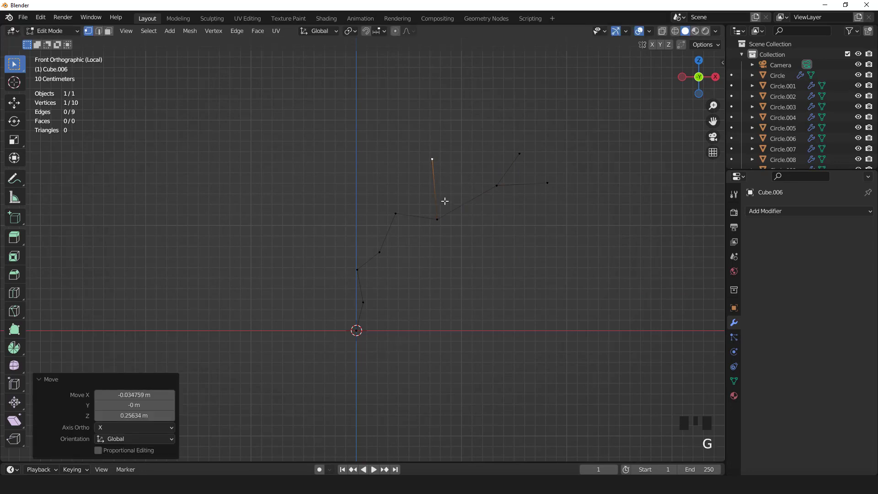
Grow an upper branch with a short twig sprouting from it.
key(e)
key(e)
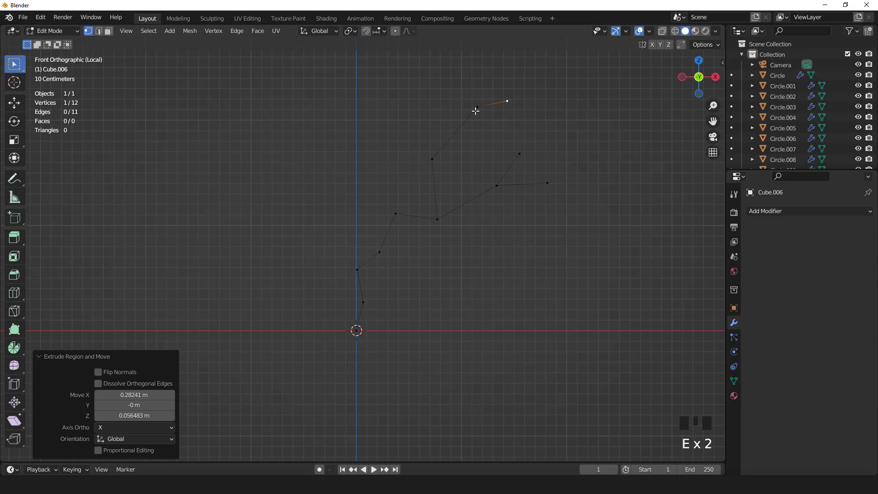
click(473, 104)
key(e)
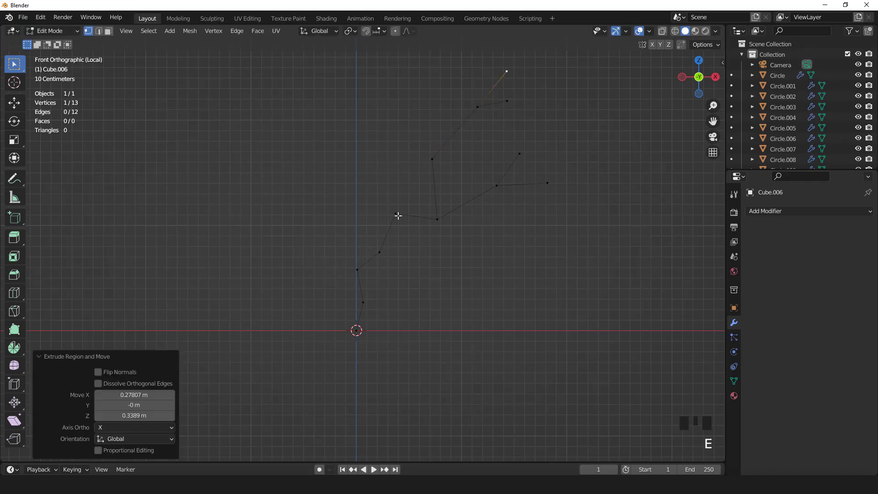
click(398, 210)
Extend the branch toward the top of the tree and finish it with two twig tips.
key(e)
scroll(down, 3)
key(e)
scroll(down, 3)
key(e)
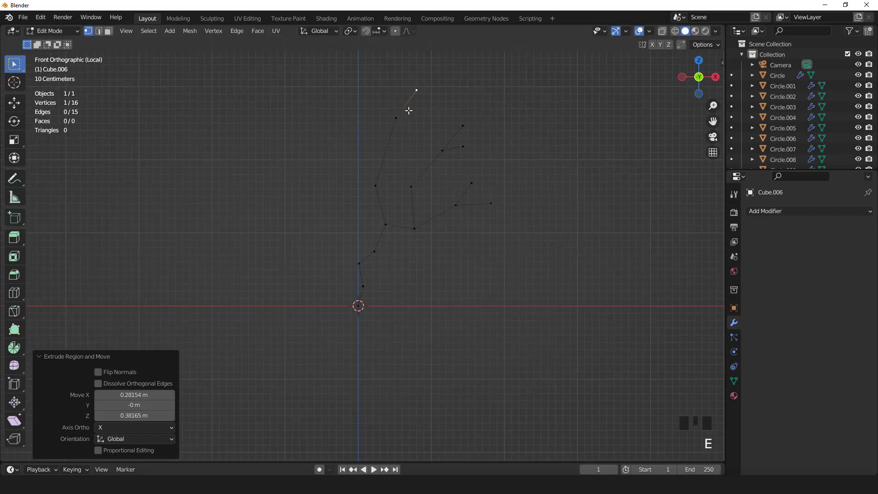
click(393, 113)
key(e)
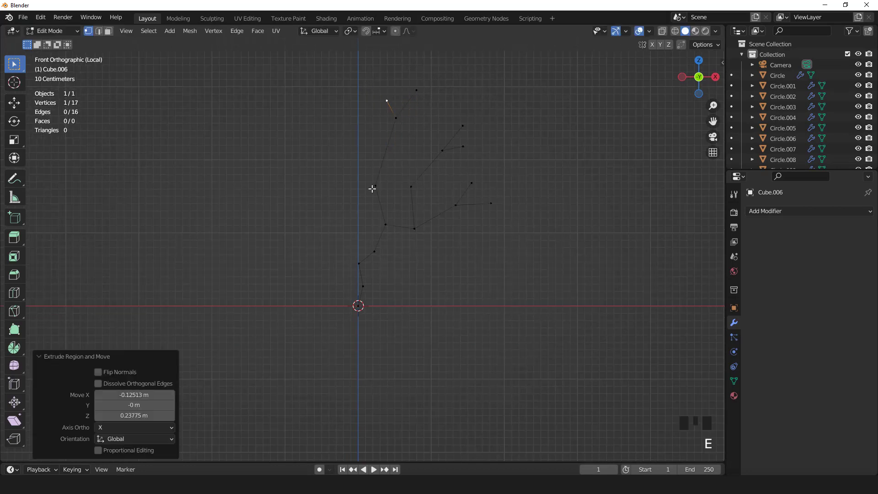
click(373, 181)
Extrude a branch toward the upper left with a shaped twig at its end.
key(e)
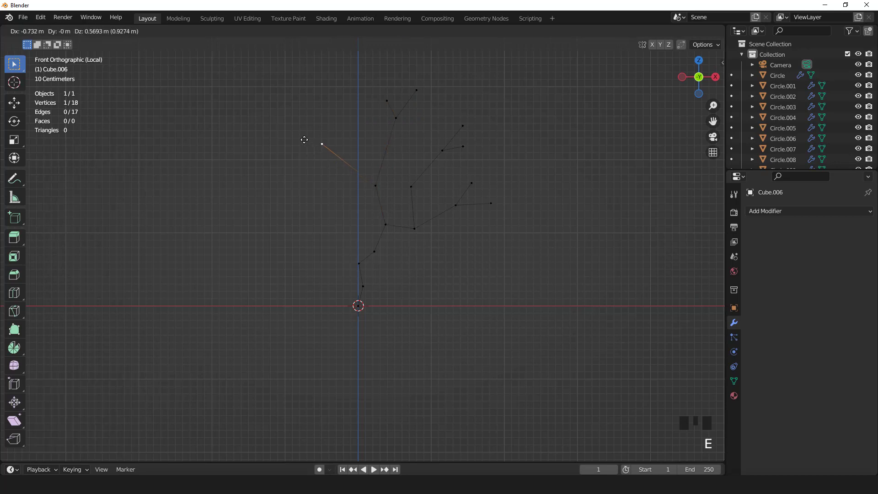
key(e)
click(303, 97)
key(e)
click(295, 101)
key(e)
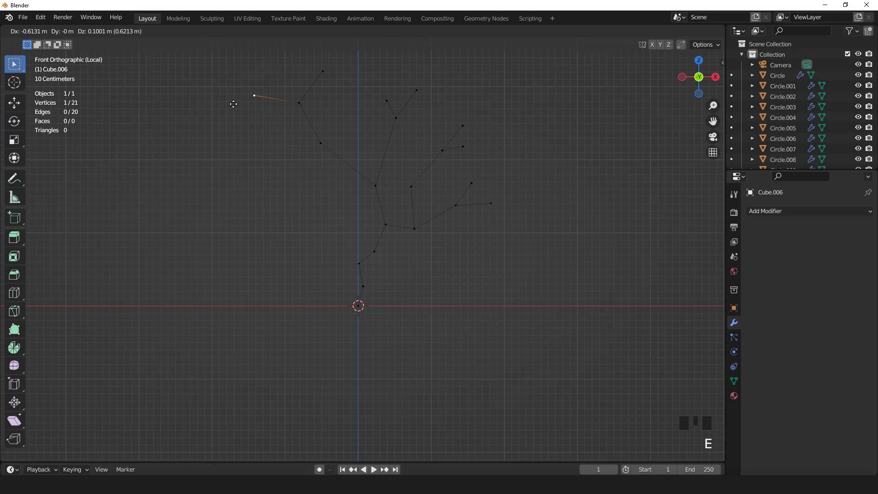
drag(376, 170, 384, 153)
drag(397, 120, 386, 122)
drag(376, 126, 396, 148)
click(396, 148)
Pull a central branch vertex upward and settle its tip in place.
key(g)
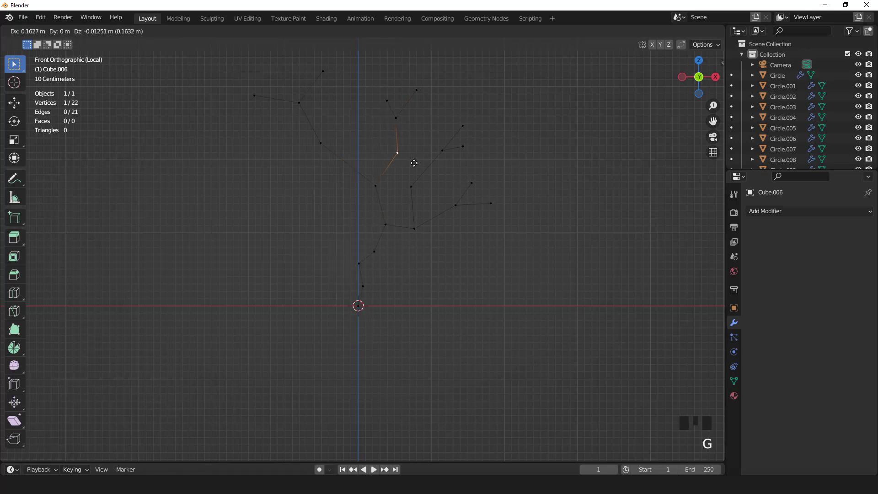
click(386, 99)
key(g)
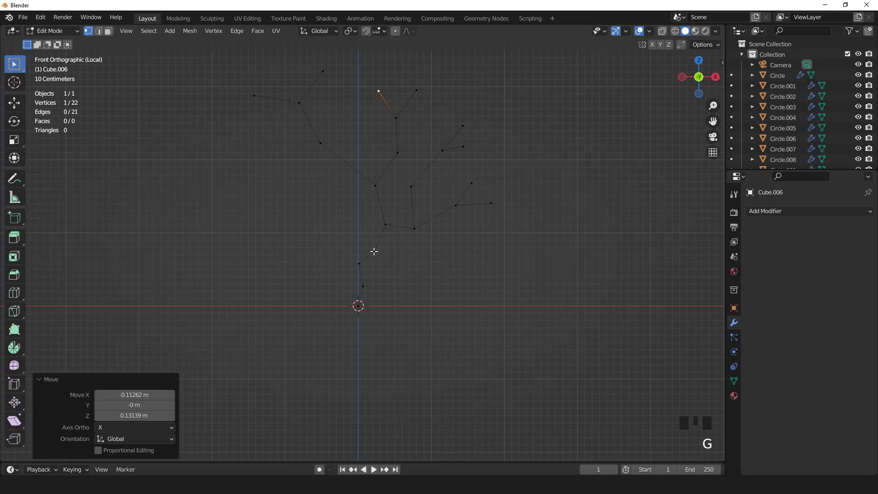
click(362, 253)
Extrude a lower left branch with two twigs and begin selecting it.
key(e)
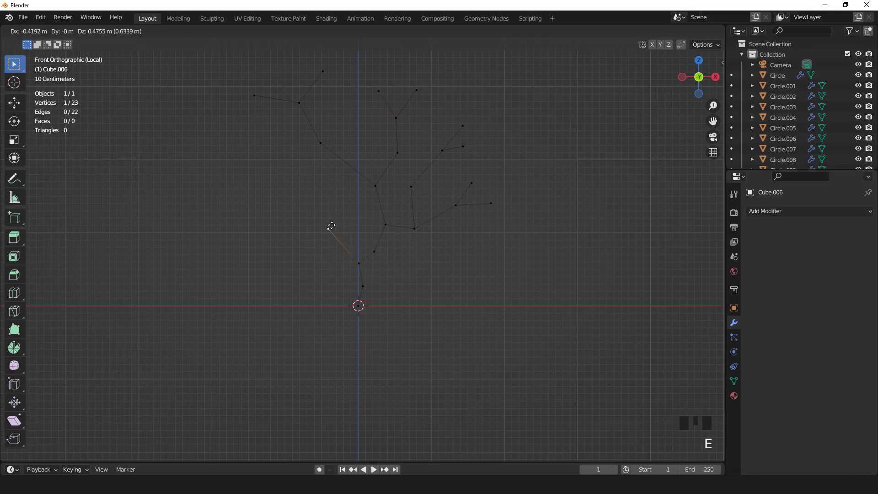
key(e)
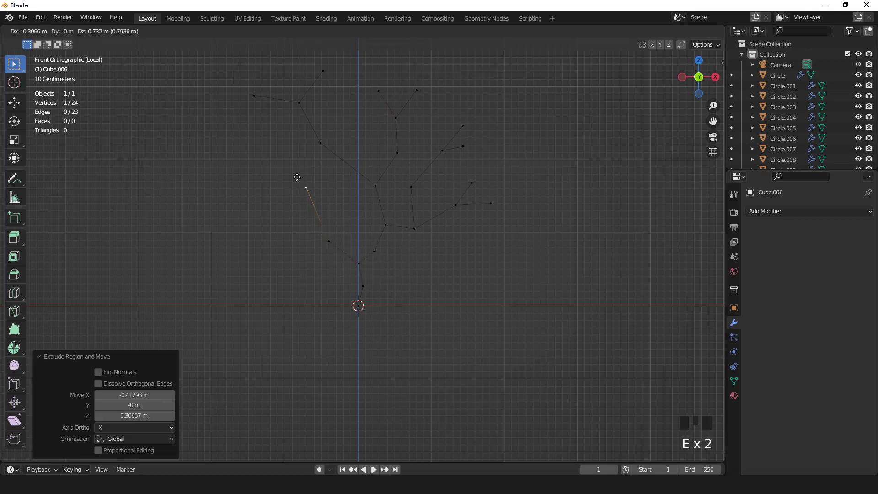
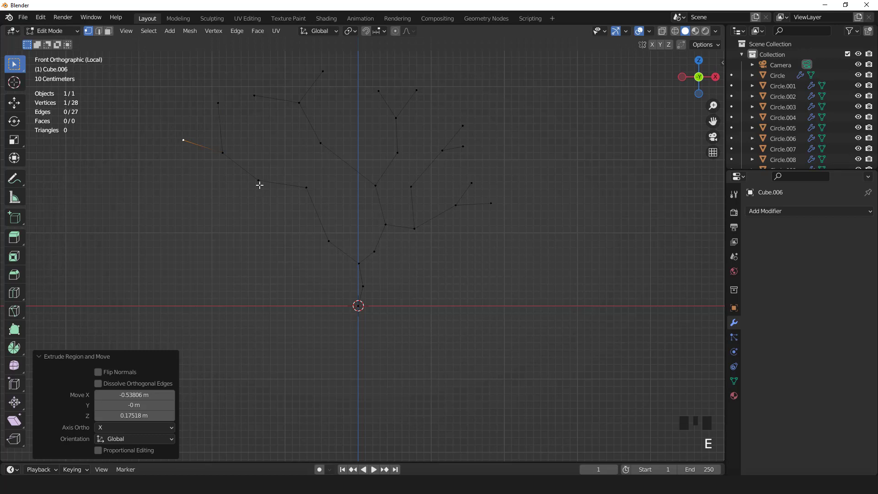
click(330, 240)
key(e)
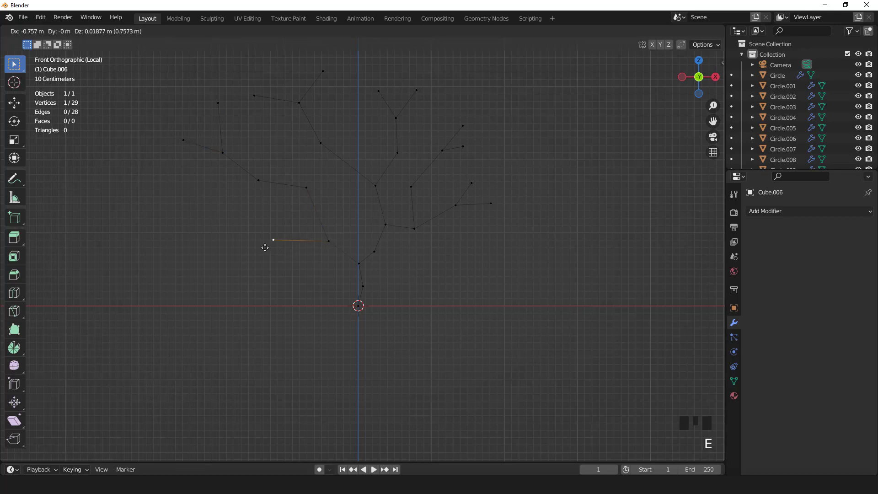
key(e)
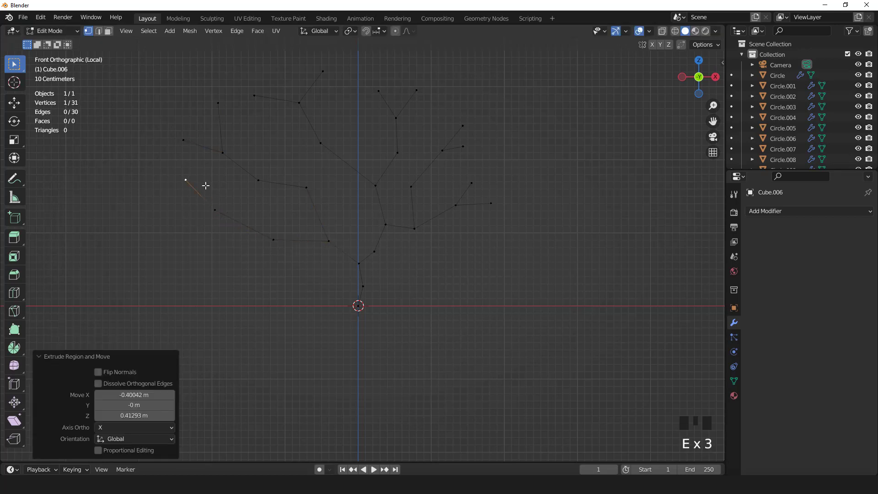
click(213, 211)
key(e)
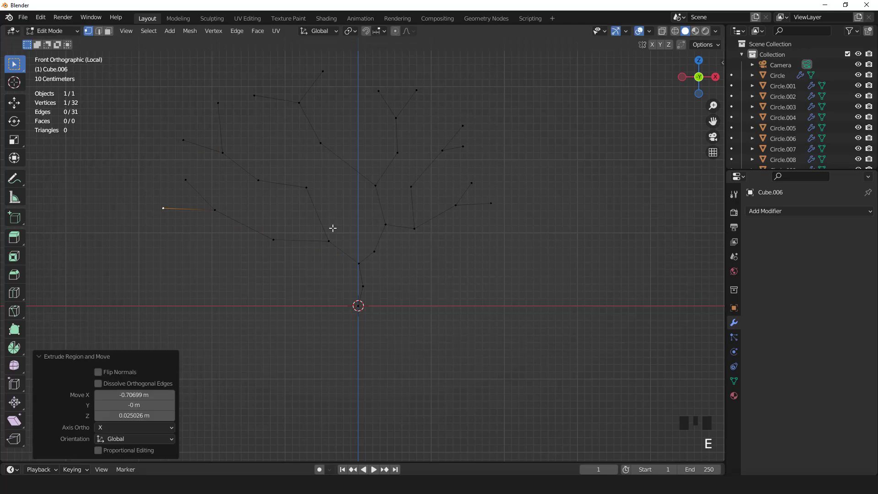
click(193, 141)
key(KP_Add)
Push the selected left branch forward in depth and swing it away from the trunk.
key(KP_Add)
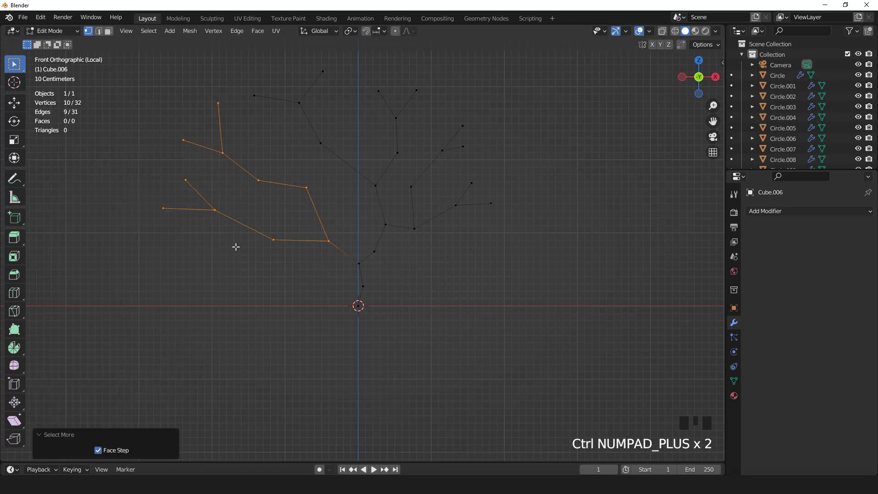
key(KP_7)
key(g)
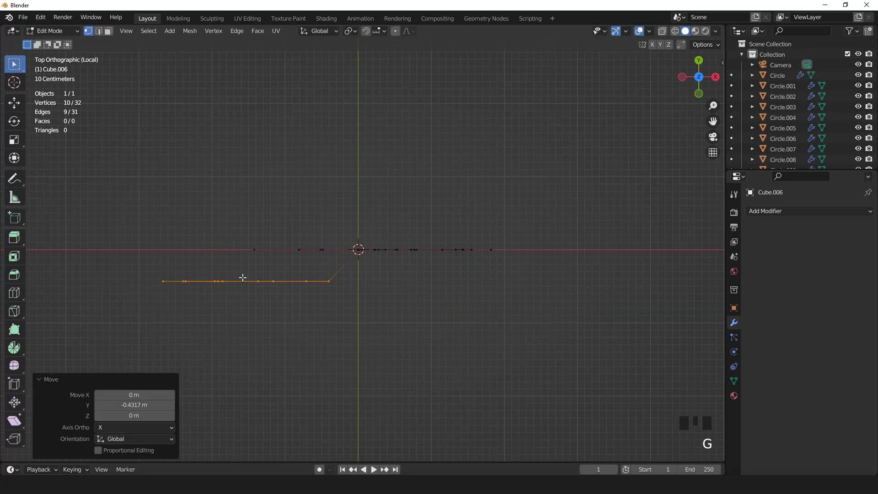
key(r)
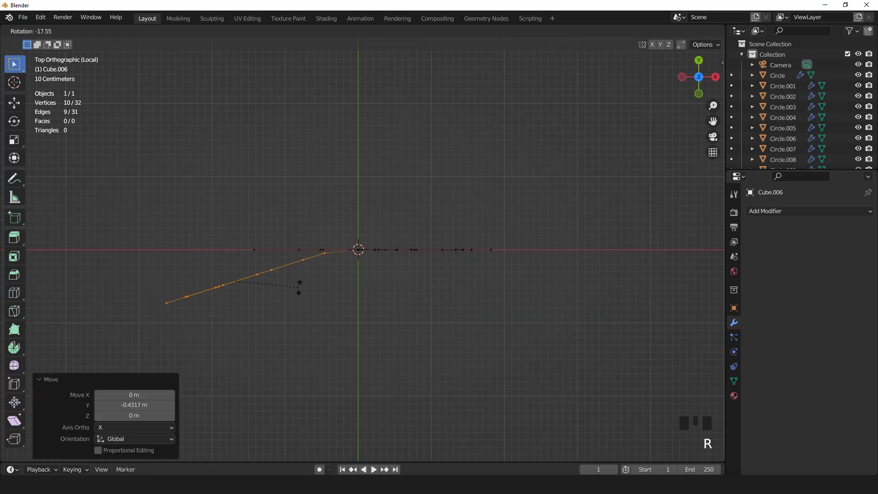
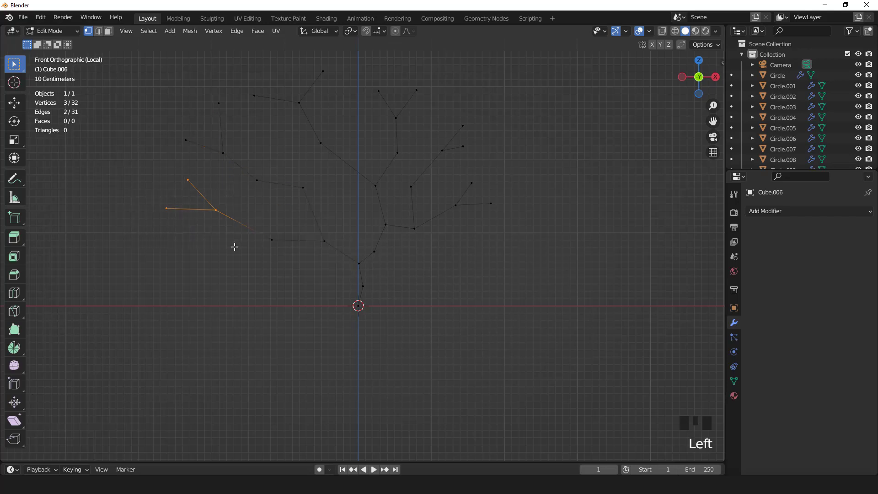
Move the left branch's outer twigs forward and rotate them to a new angle.
key(KP_Add)
key(KP_7)
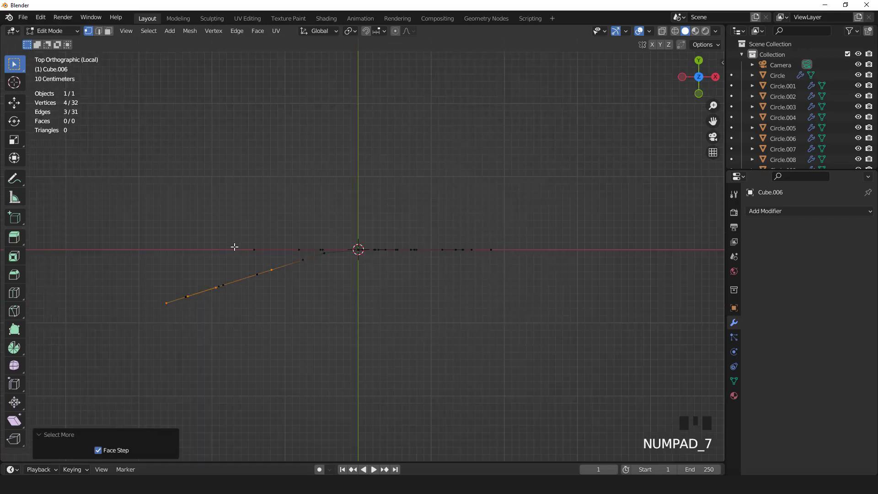
key(g)
key(r)
key(g)
key(r)
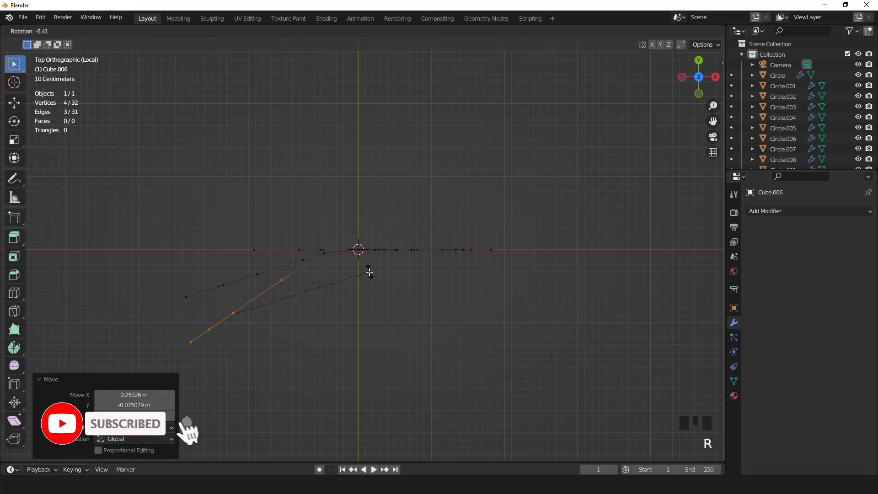
key(KP_1)
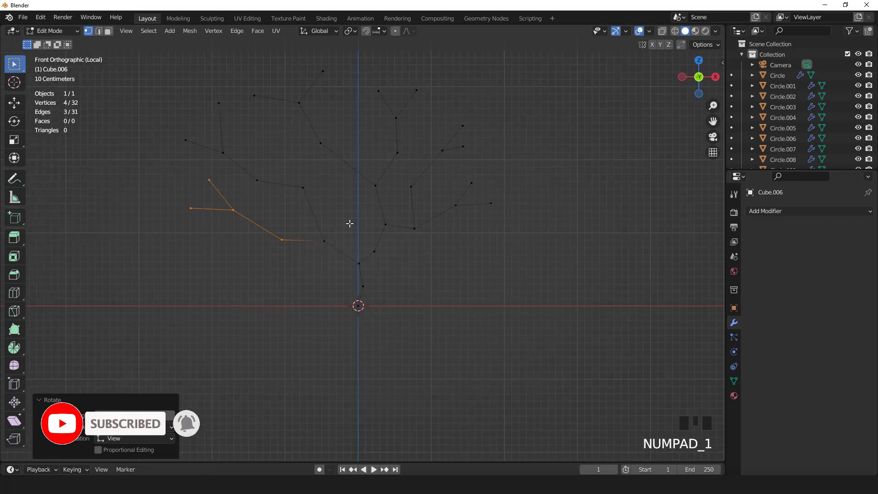
Select the whole upper-left branch by growing from two picked vertices.
scroll(down, 3)
click(298, 138)
click(337, 123)
key(KP_Add)
key(KP_Add)
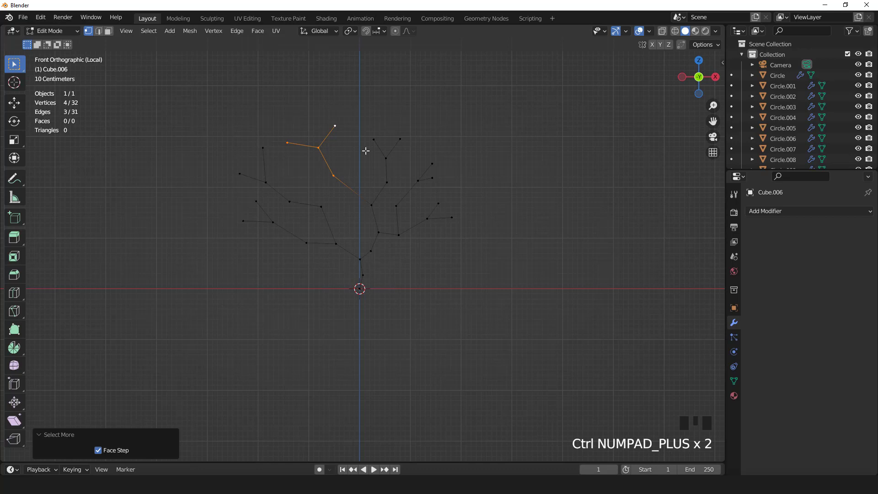
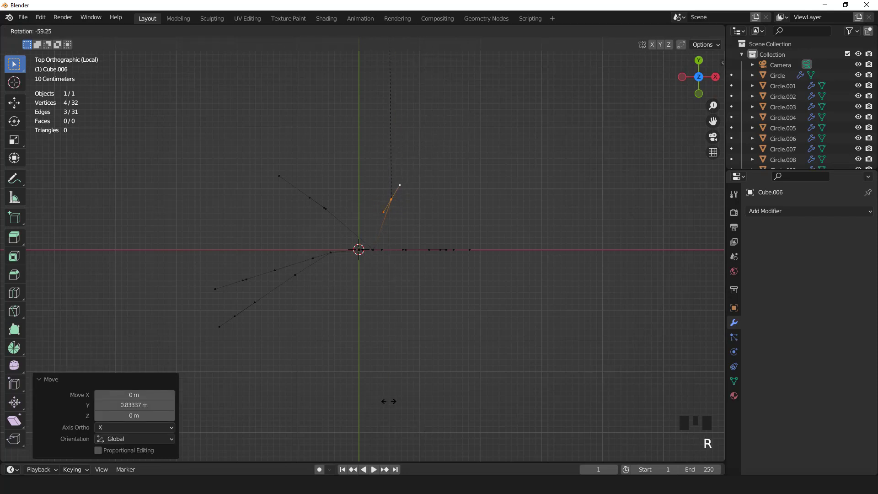
From the front view, pick several vertices along the right-hand branches.
scroll(down, 3)
drag(399, 272, 426, 249)
scroll(up, 3)
key(KP_1)
drag(444, 201, 455, 210)
scroll(up, 3)
click(468, 207)
click(444, 158)
click(440, 144)
click(426, 159)
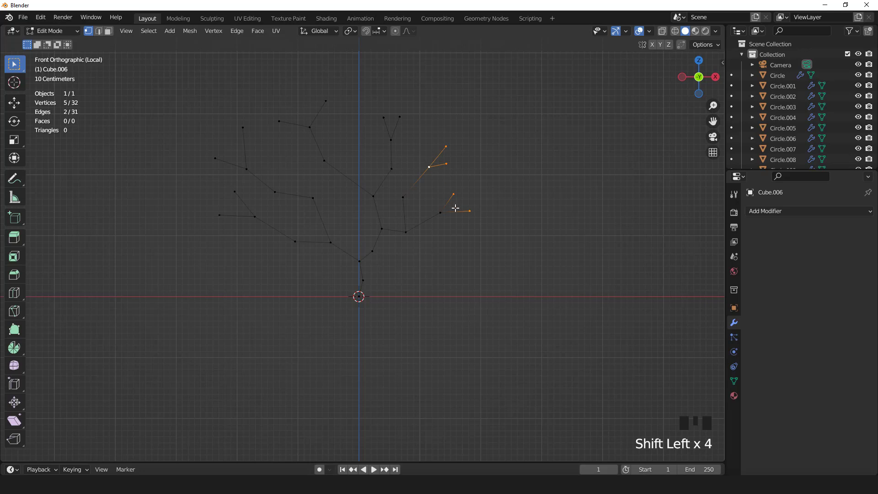
Move the selected right branches back in depth from the top view.
click(442, 207)
key(KP_Add)
key(KP_7)
key(g)
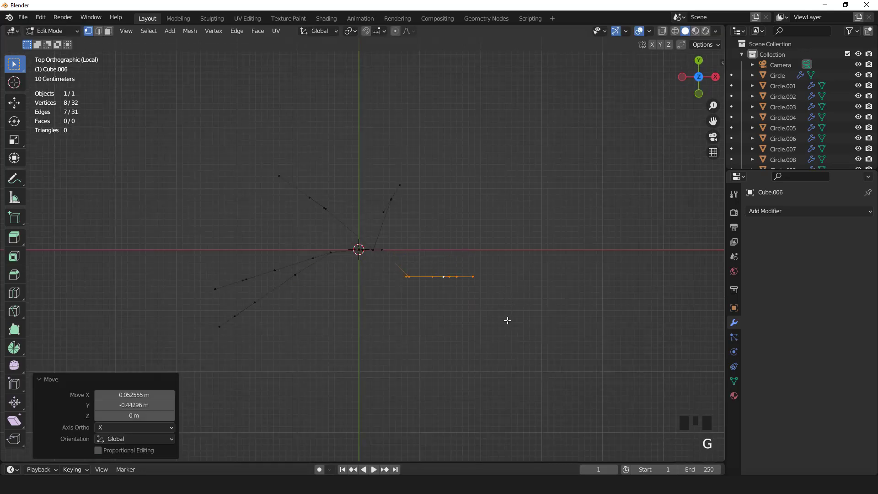
key(r)
drag(465, 285, 472, 221)
Push a single right branch back along Y and rotate it outward about -24.5° from the front.
click(473, 221)
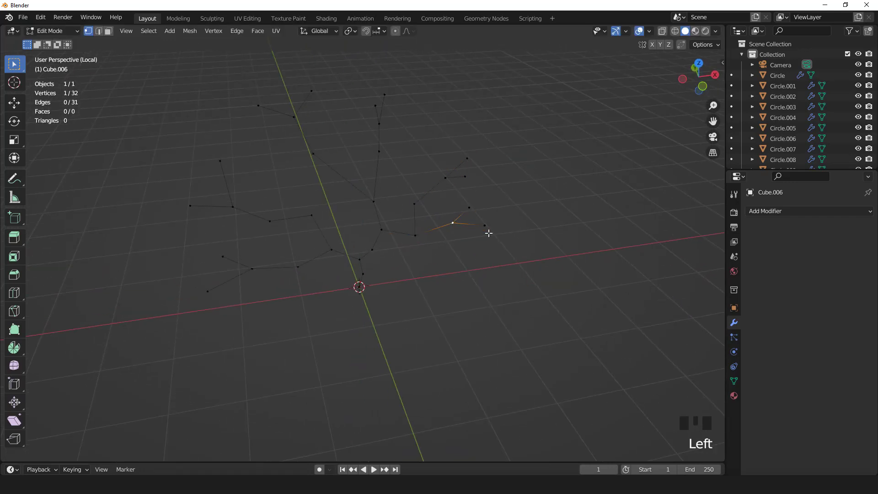
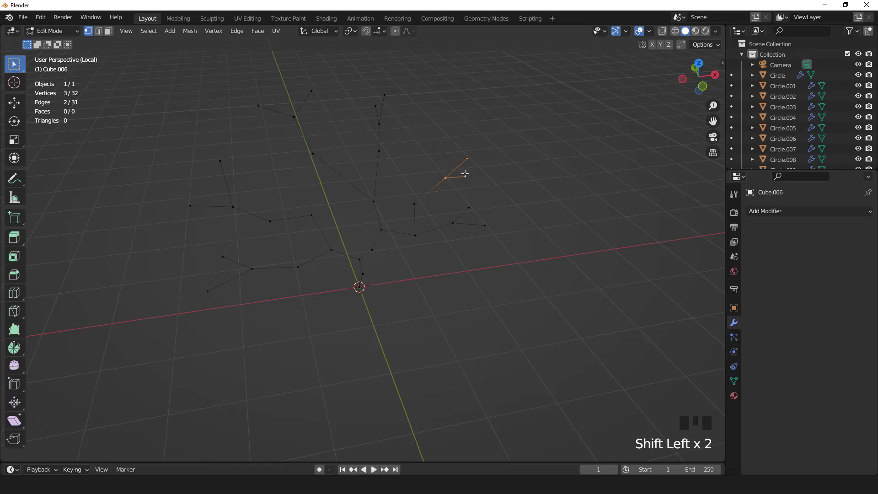
key(KP_Add)
key(KP_7)
key(g)
key(r)
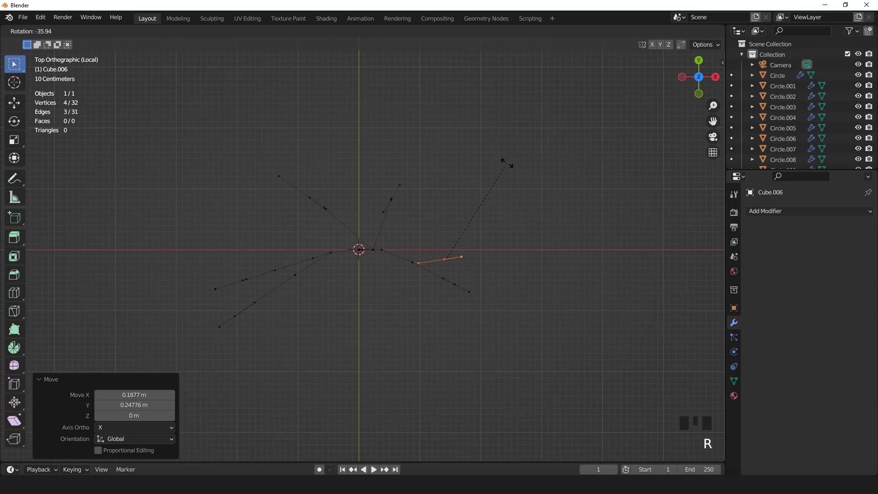
key(g)
key(r)
key(KP_1)
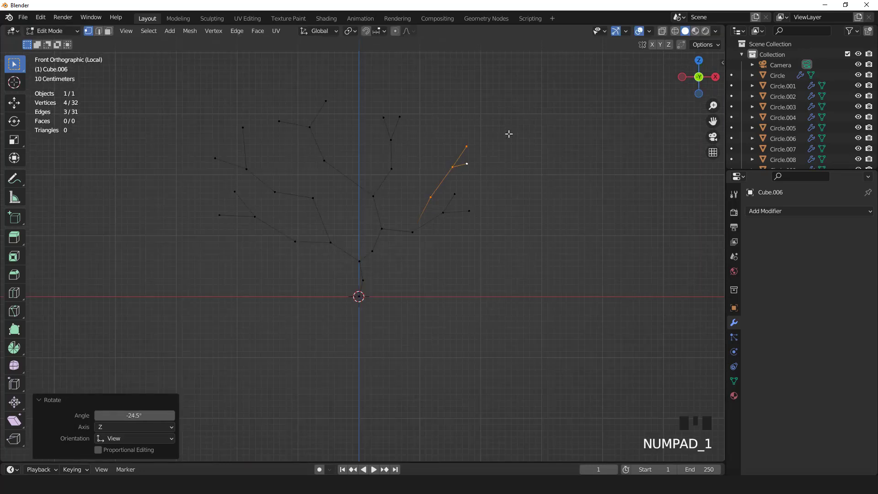
key(Tab)
scroll(up, 3)
key(Tab)
Extrude a vertex below the trunk's base, adjust it, and return to Object Mode.
click(391, 315)
scroll(down, 3)
key(e)
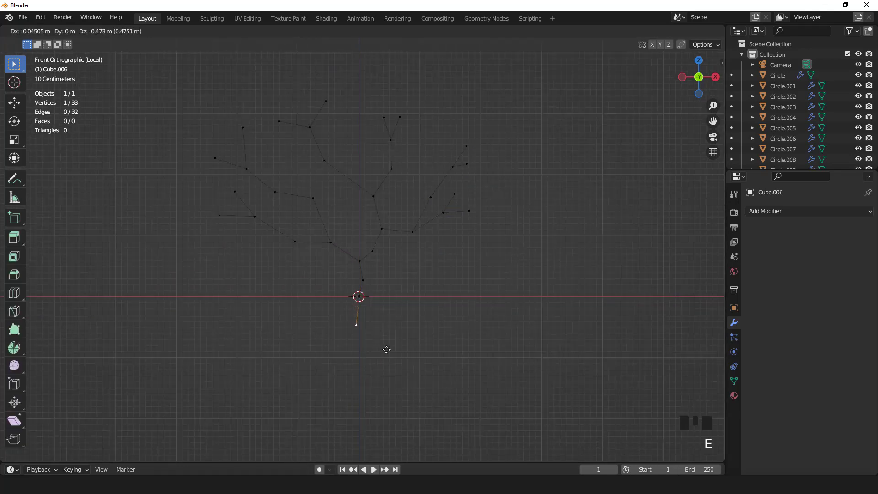
click(364, 292)
key(g)
click(364, 275)
key(g)
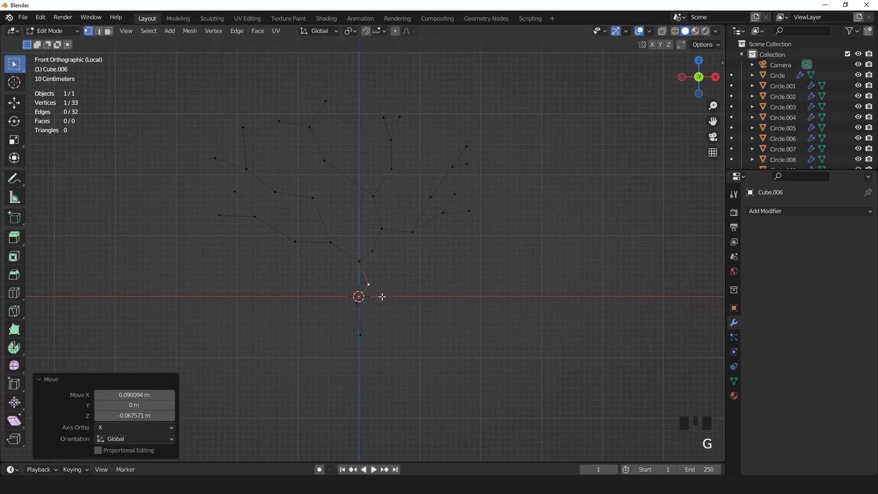
scroll(down, 3)
key(Tab)
Add a Skin modifier and Ctrl+2 Subdivision Surface, then re-enter Edit Mode.
drag(411, 290, 759, 217)
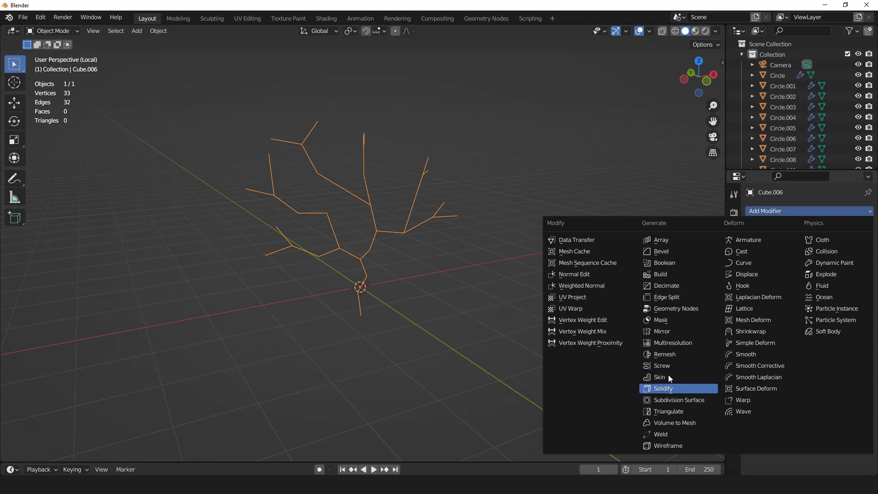
click(673, 381)
drag(409, 227, 357, 216)
key(ctrl+2)
key(KP_1)
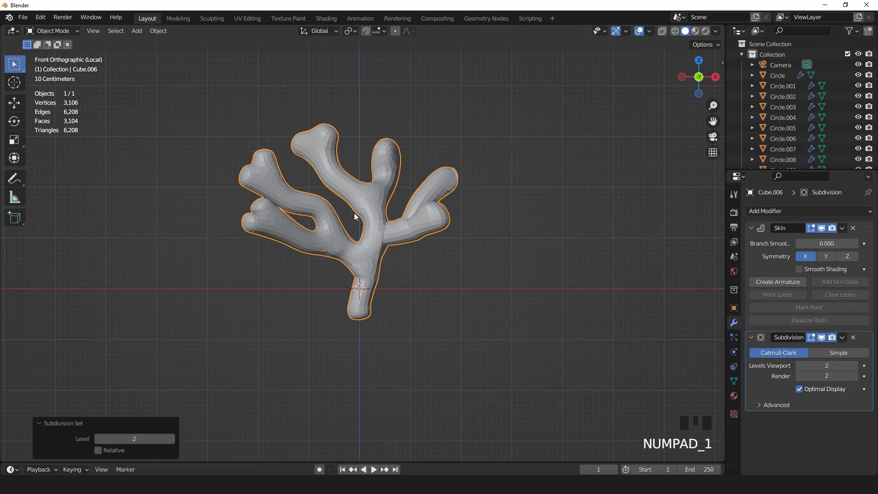
key(Tab)
Select all vertices and scale their skin radius down to roughly half thickness.
key(a)
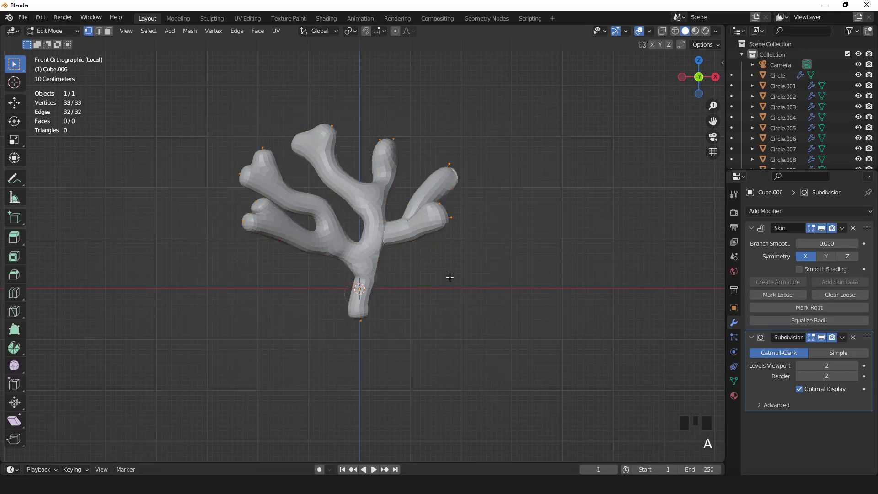
key(ctrl+a)
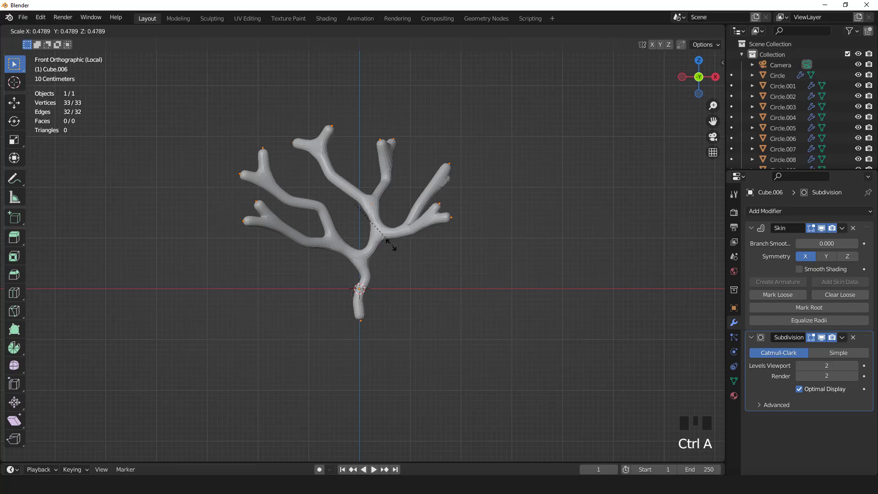
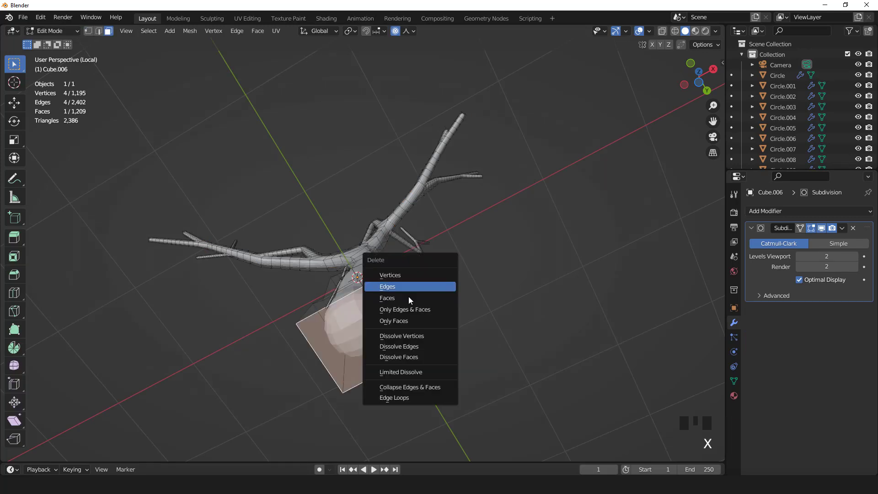
Delete the trunk's bottom face and scale the base loop flat in Z into a flared foot.
scroll(down, 3)
key(Tab)
key(KP_1)
key(Tab)
key(2)
double_click(363, 368)
key(s)
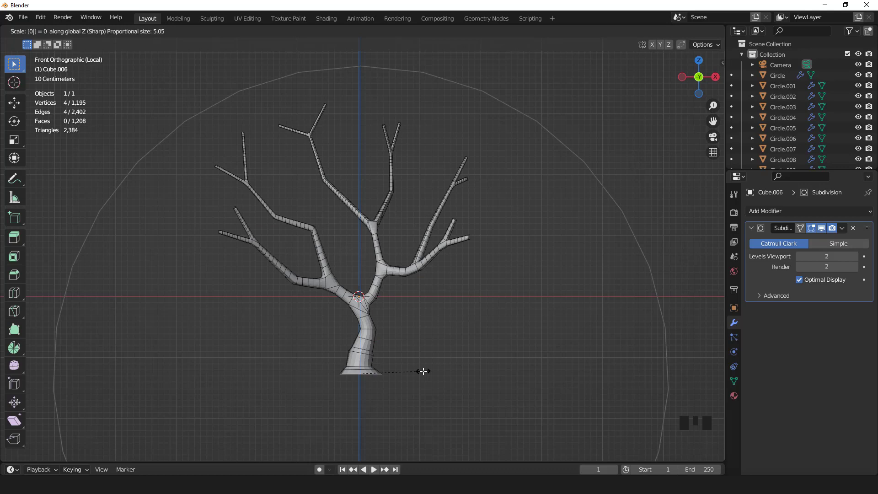
key(Tab)
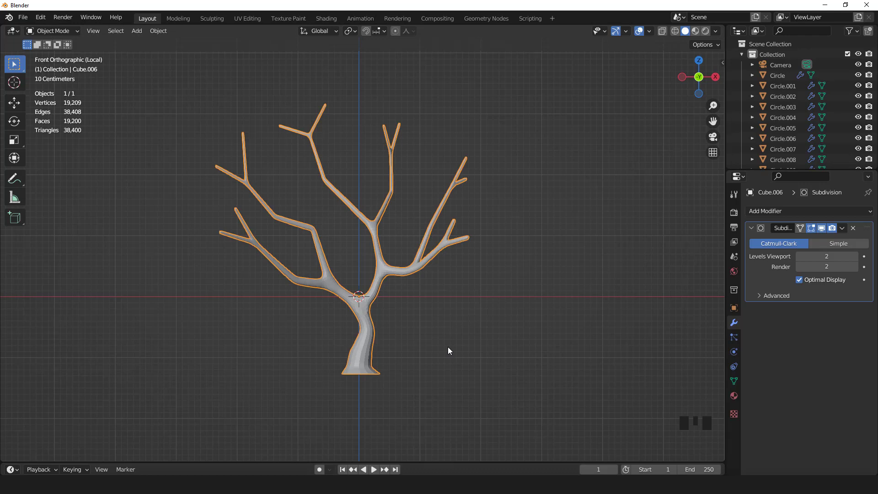
Lower the trunk's bottom ring along Z.
key(Tab)
click(396, 37)
key(g)
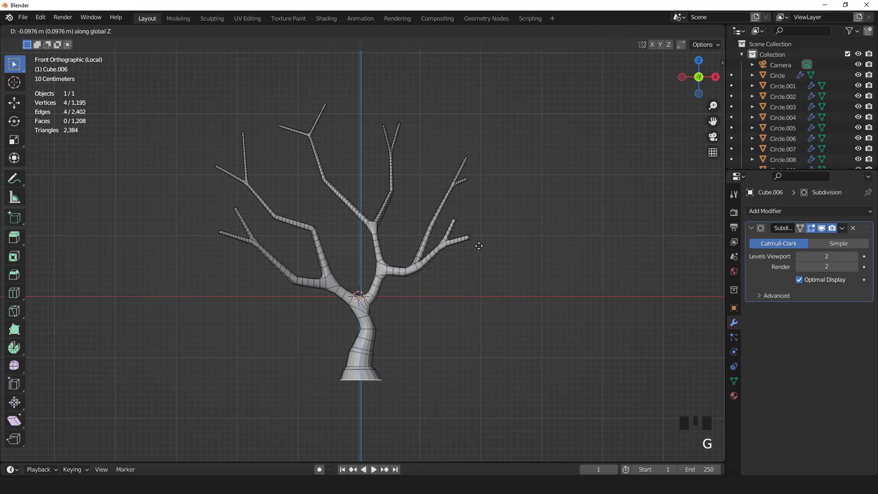
key(Tab)
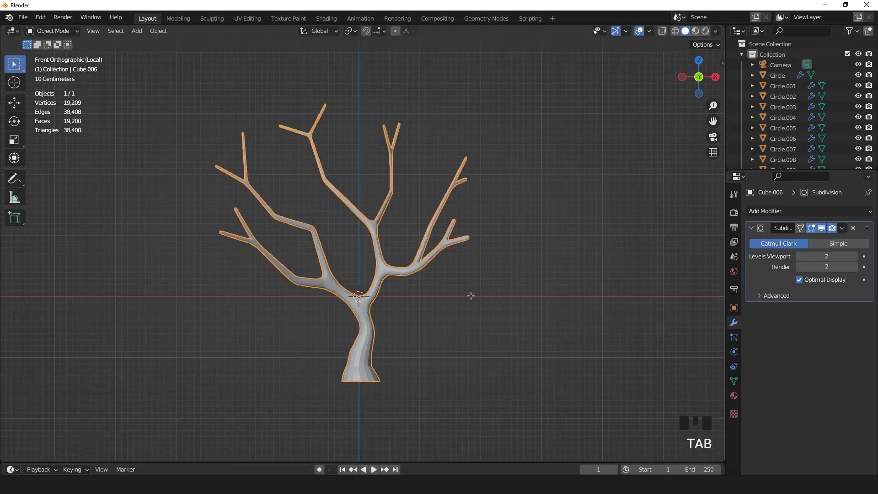
Frame the trunk base from the front and re-enter Edit Mode.
scroll(down, 3)
drag(431, 290, 375, 301)
scroll(up, 3)
drag(373, 262, 379, 247)
drag(379, 248, 416, 300)
key(KP_1)
key(Tab)
drag(405, 275, 409, 251)
scroll(up, 3)
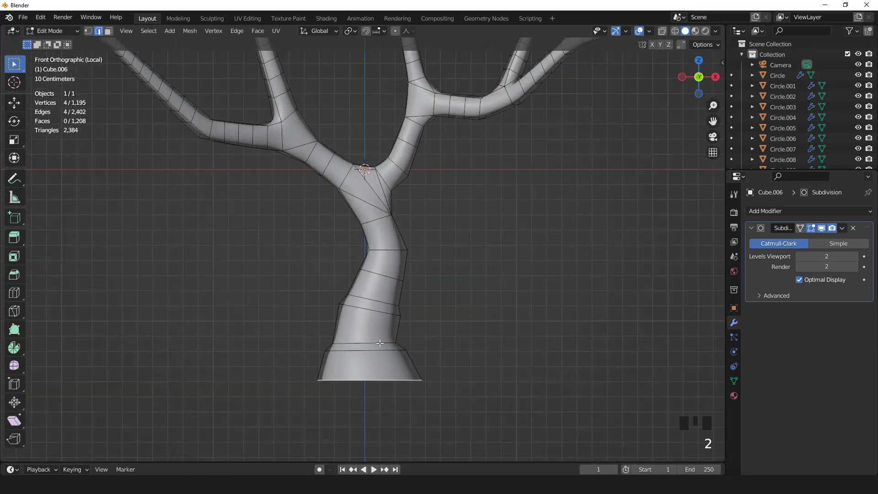
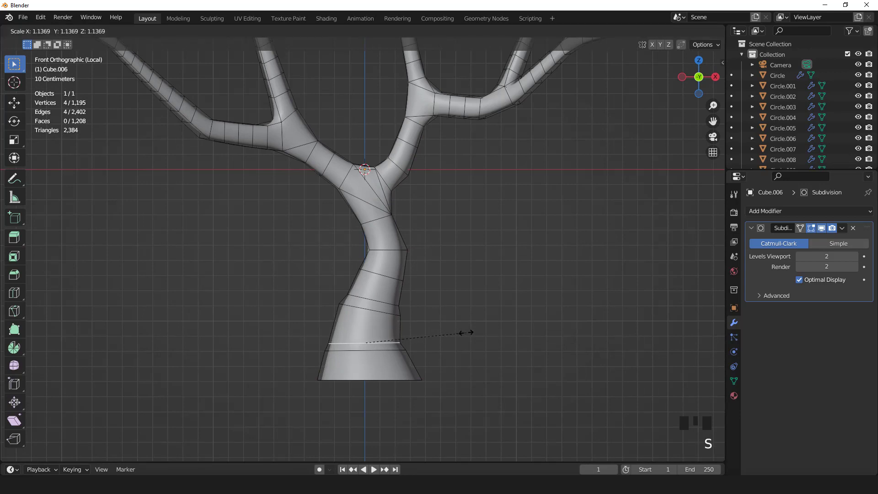
Widen the ring just above the base so the flare looks fuller, then return to Object Mode.
click(398, 346)
key(s)
double_click(395, 339)
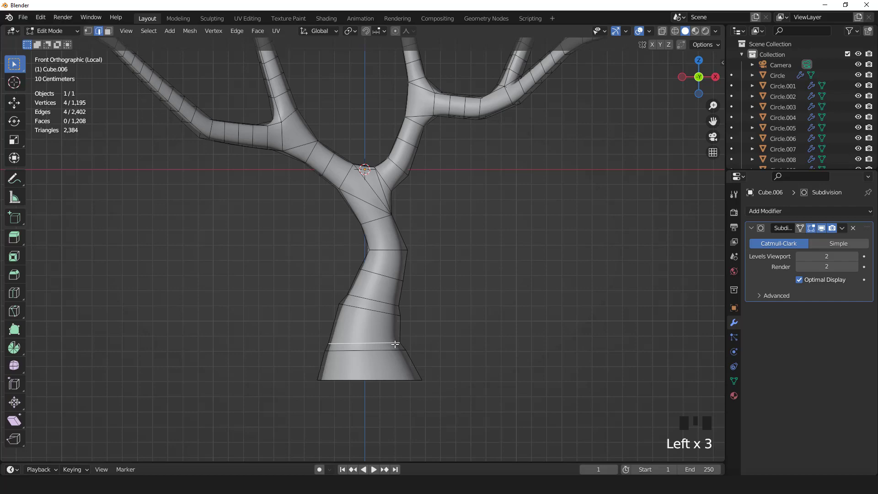
key(g)
key(s)
key(Tab)
scroll(down, 3)
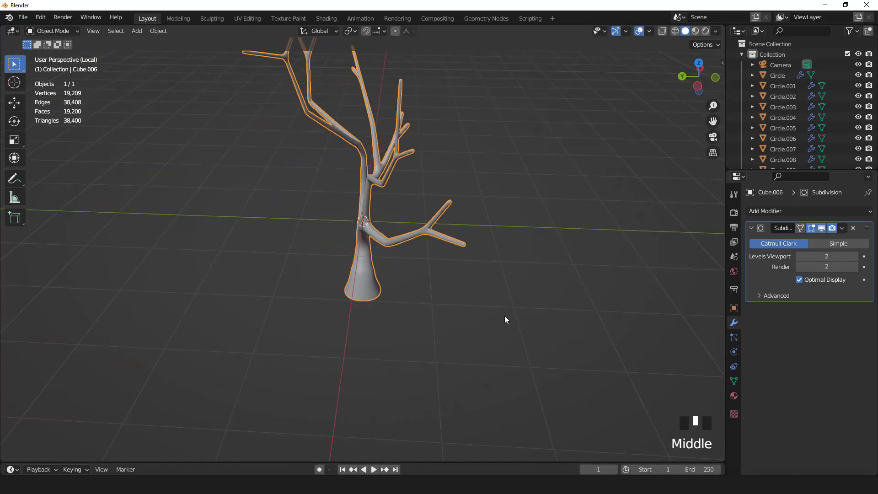